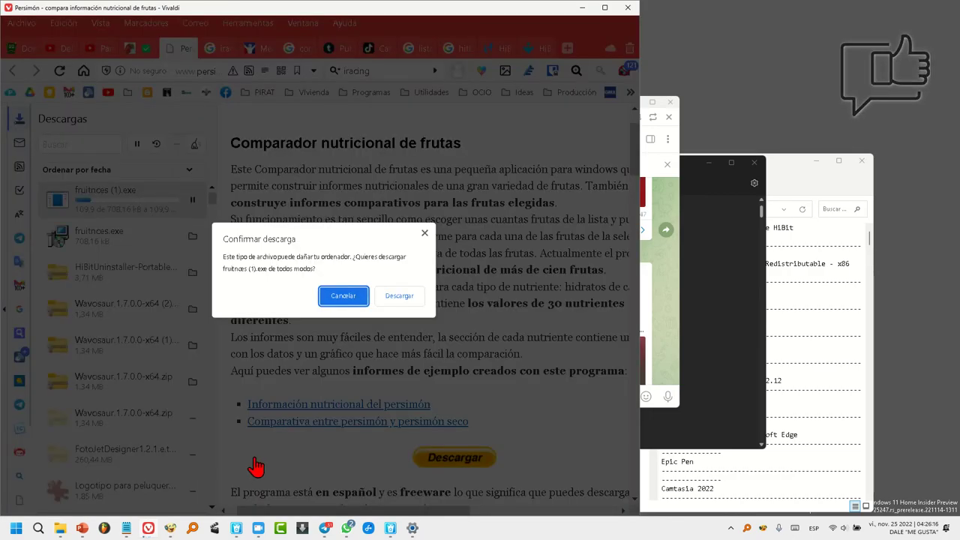
Confirm the download of the flagged fruitnces (1).exe installer in Vivaldi
drag(426, 306, 426, 305)
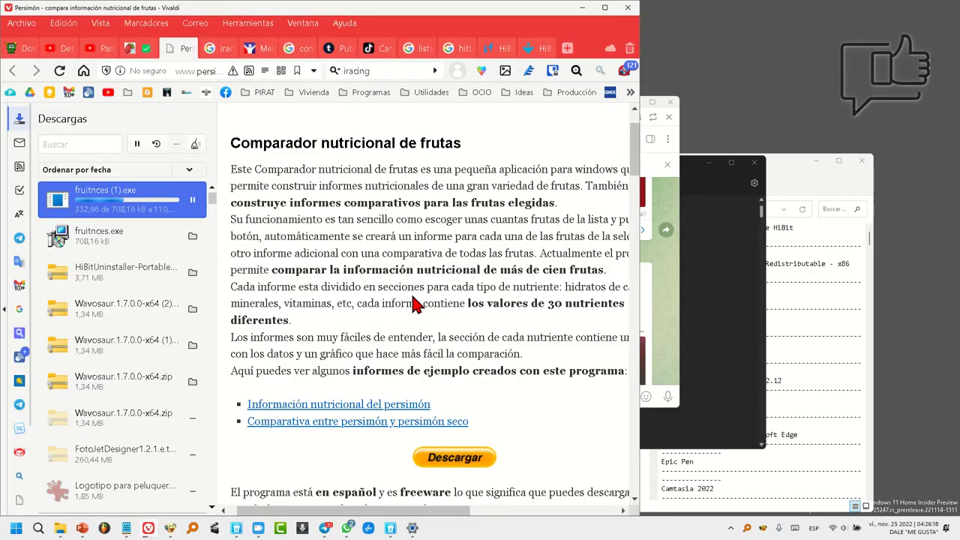
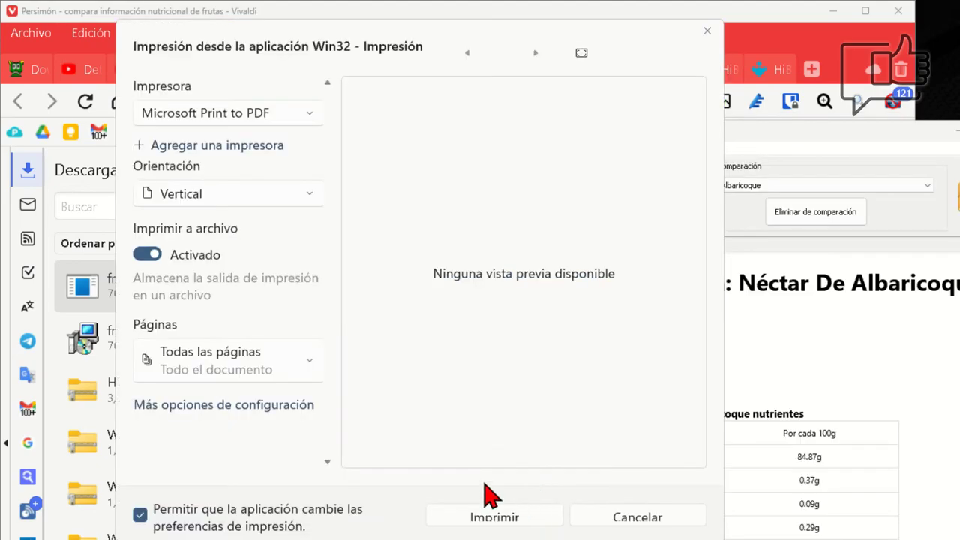
Print the Néctar De Albaricoque report to frutas.pdf and view it in the browser
click(494, 523)
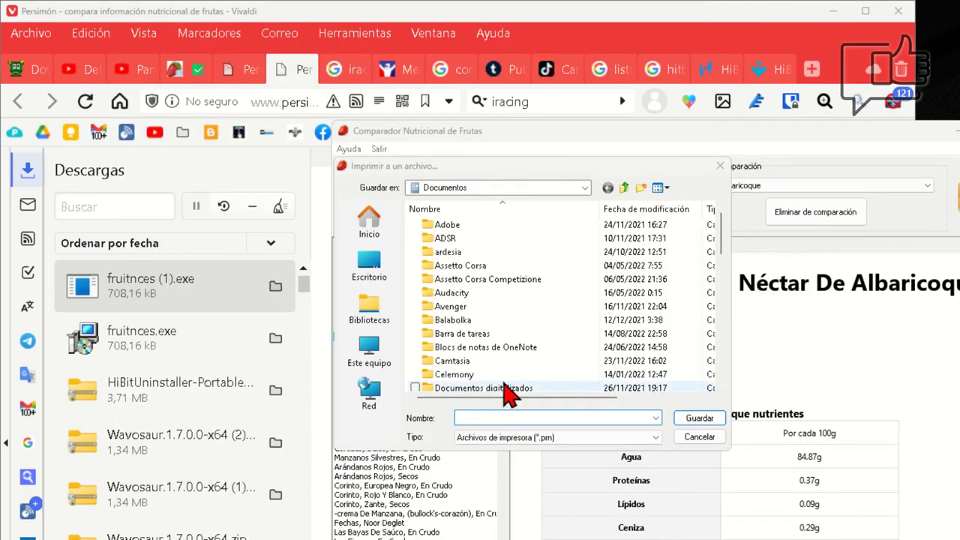
drag(699, 430, 672, 422)
drag(178, 197, 177, 197)
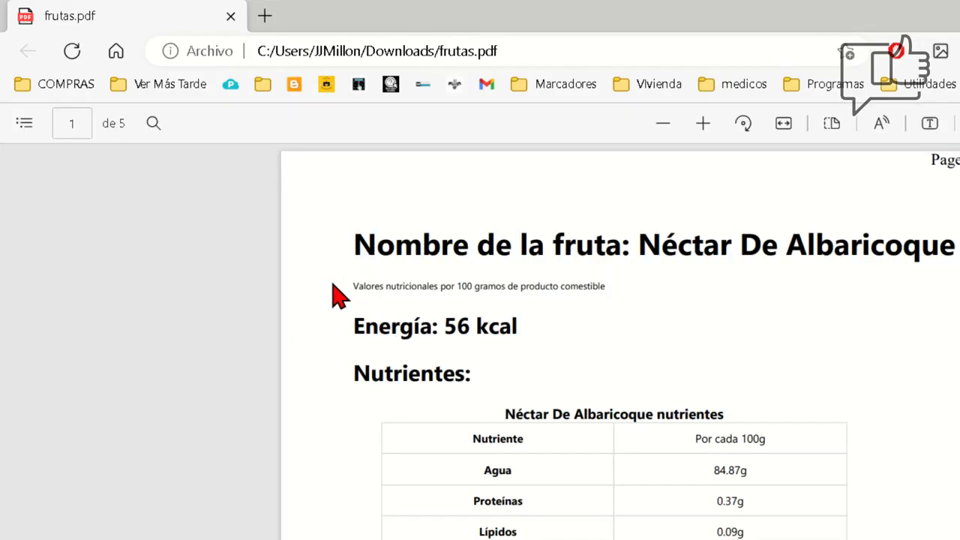